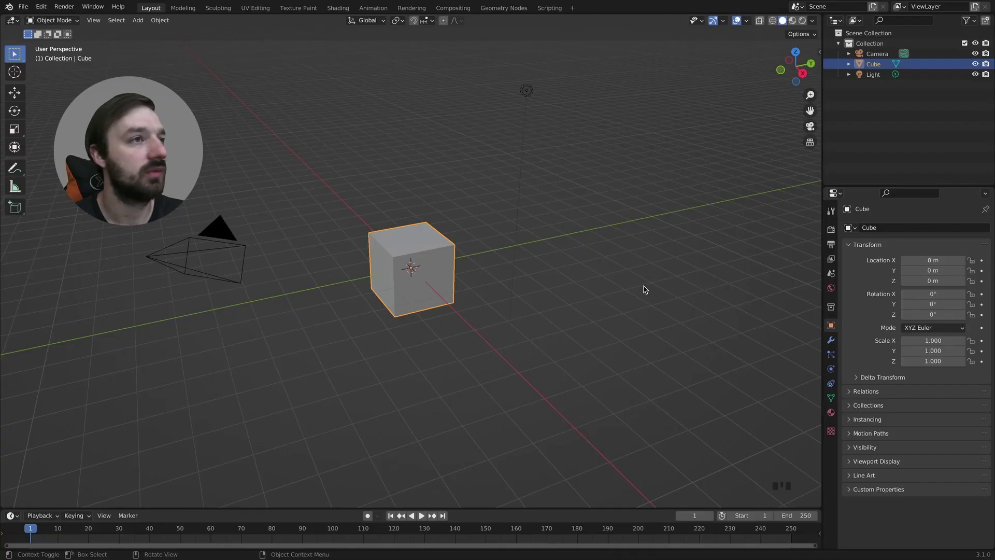
# Delete all default objects, add a Plane mesh and enter Edit Mode on it.
pyautogui.press('a')
pyautogui.press('x')
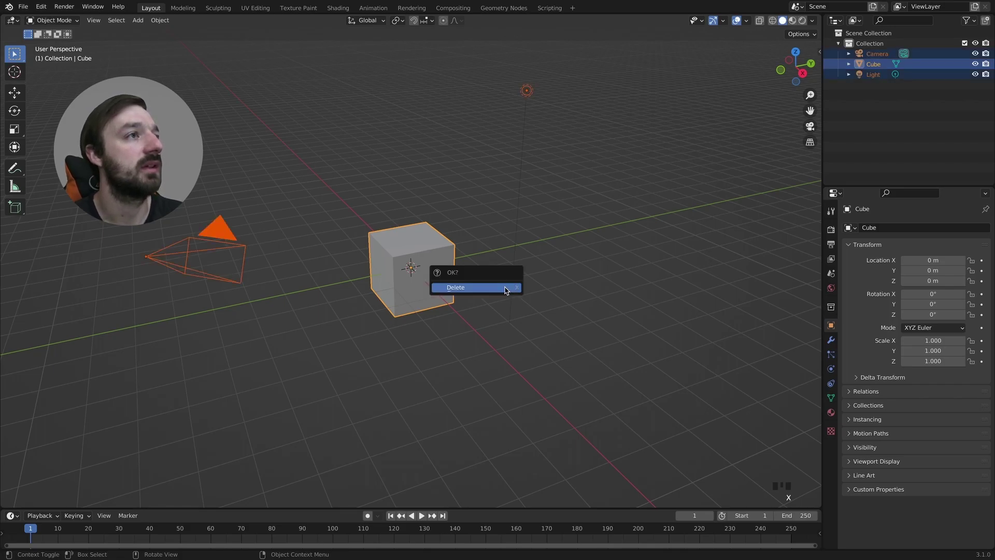
pyautogui.press('shift+a')
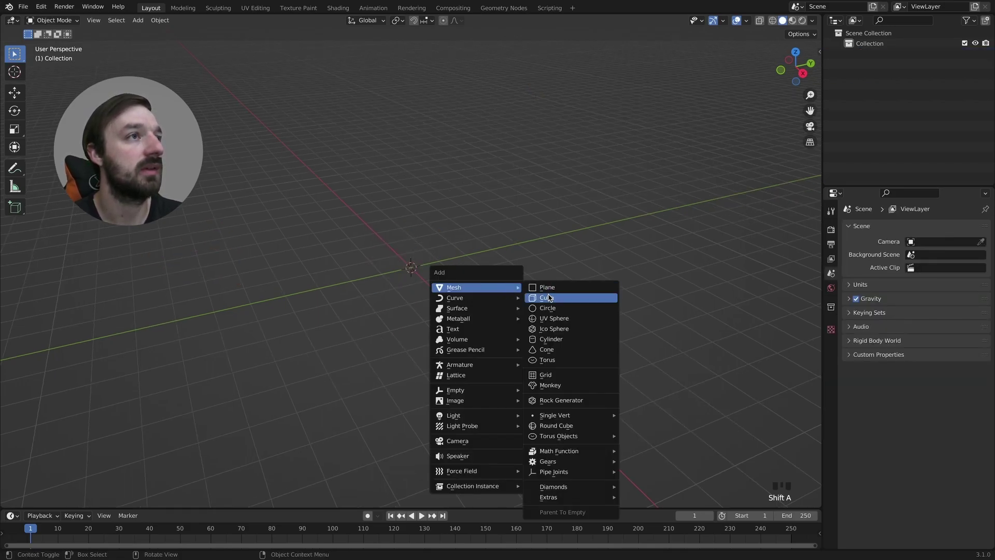
pyautogui.press('Tab')
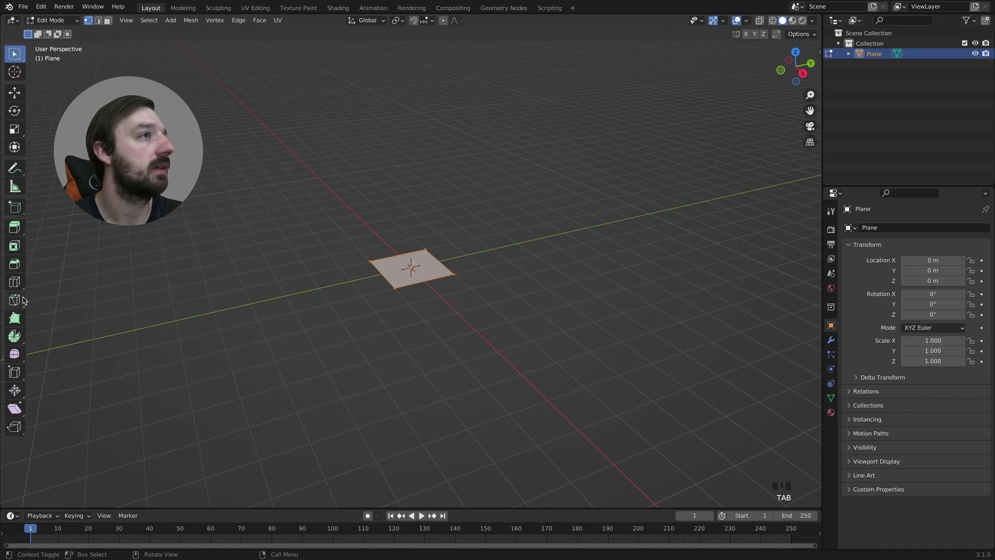
# Scale the plane along the X axis to stretch it into a strip.
pyautogui.press('s')
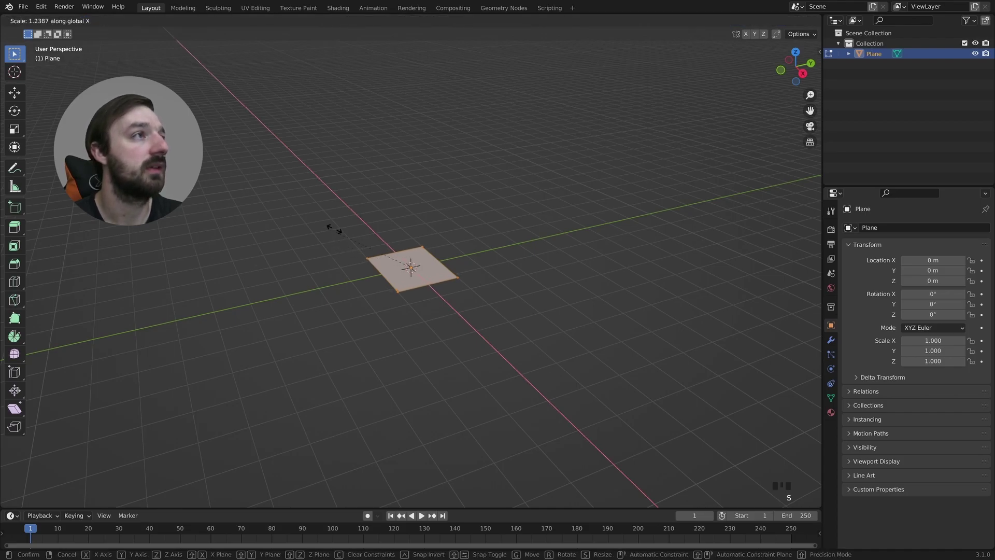
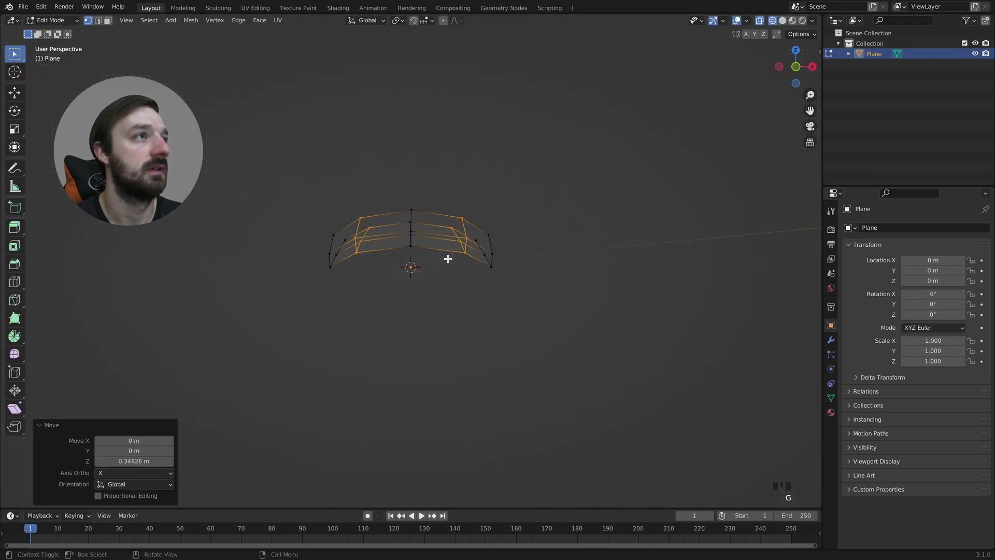
# Leave Edit Mode so the bent strip can receive a level-2 Subdivision Surface.
pyautogui.press('z')
pyautogui.press('Tab')
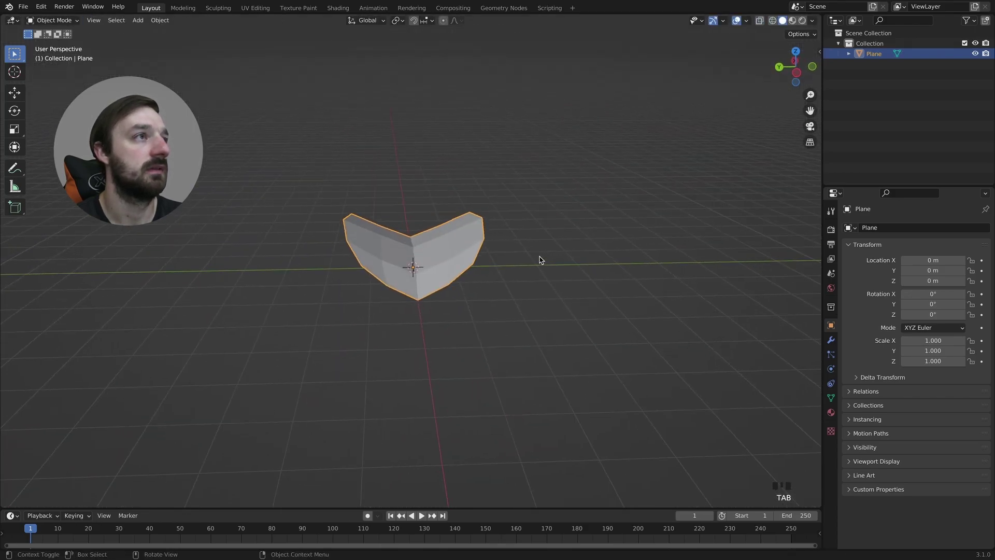
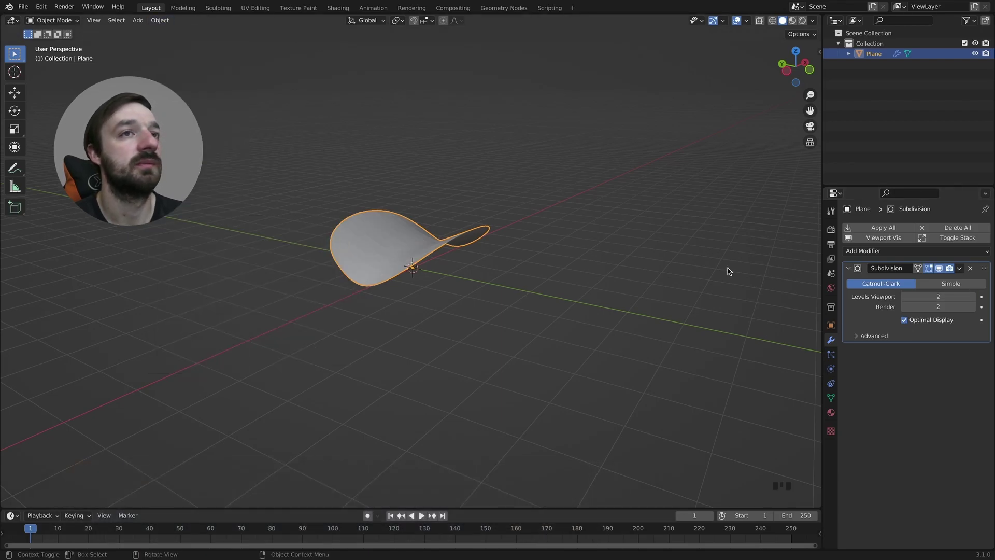
# Add a Solidify modifier with 0.03 m thickness from the Add Modifier list.
pyautogui.click(869, 256)
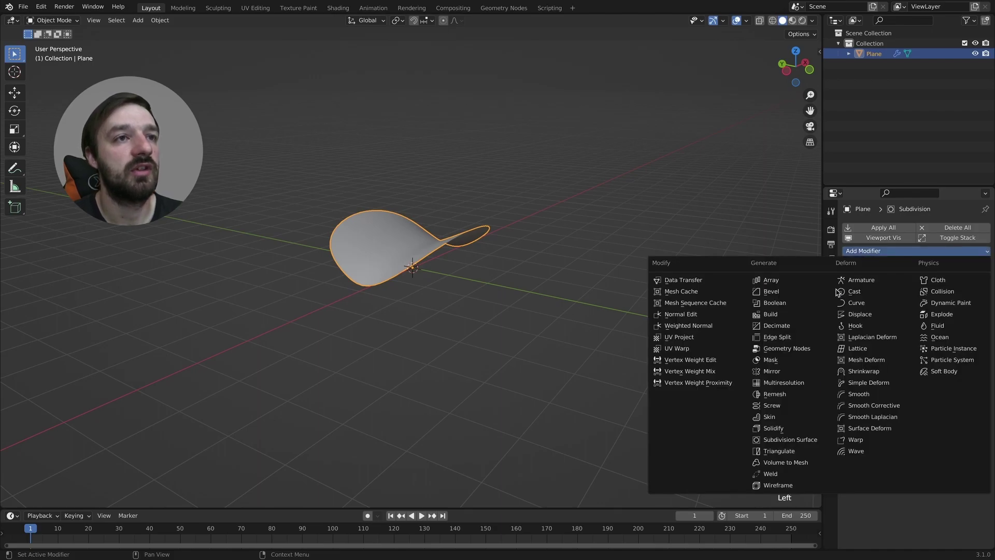
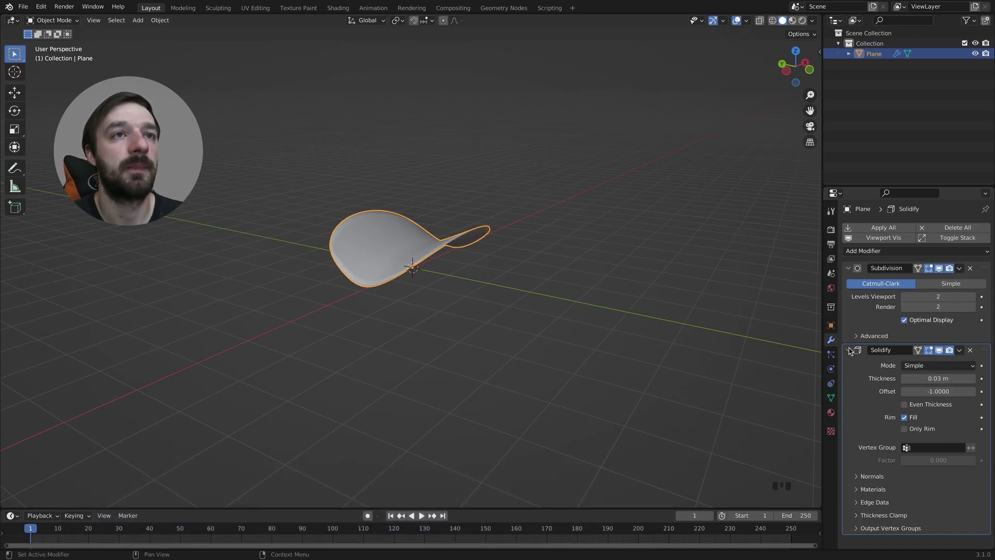
pyautogui.moveTo(855, 352); pyautogui.dragTo(873, 255)
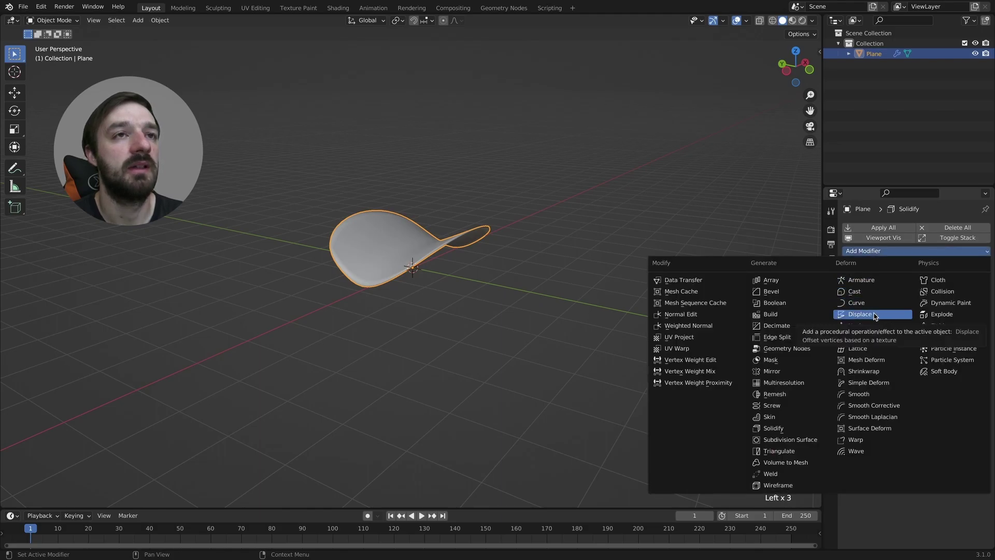
# Lower the Displace modifier's strength and set its Midlevel to 0 for gentle waviness.
pyautogui.moveTo(878, 317); pyautogui.dragTo(945, 431)
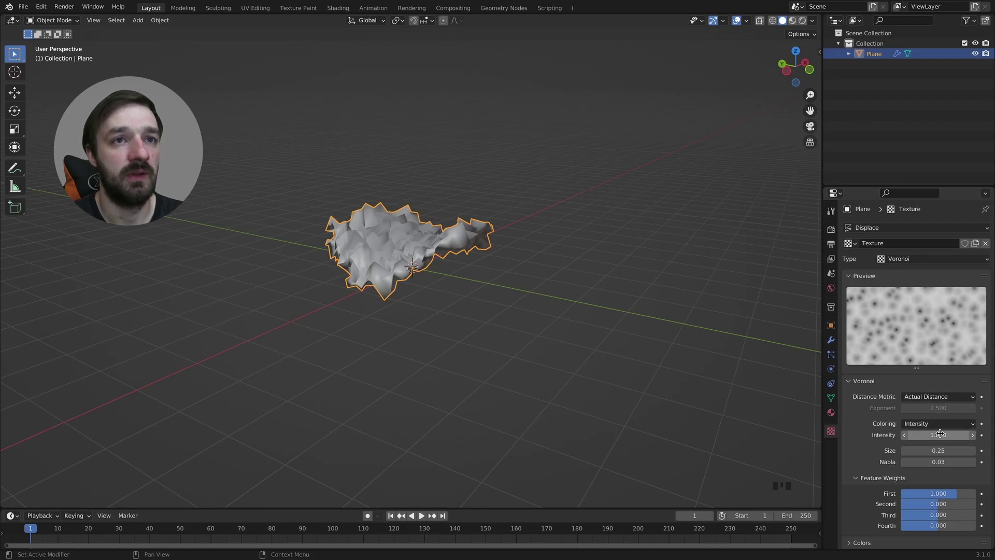
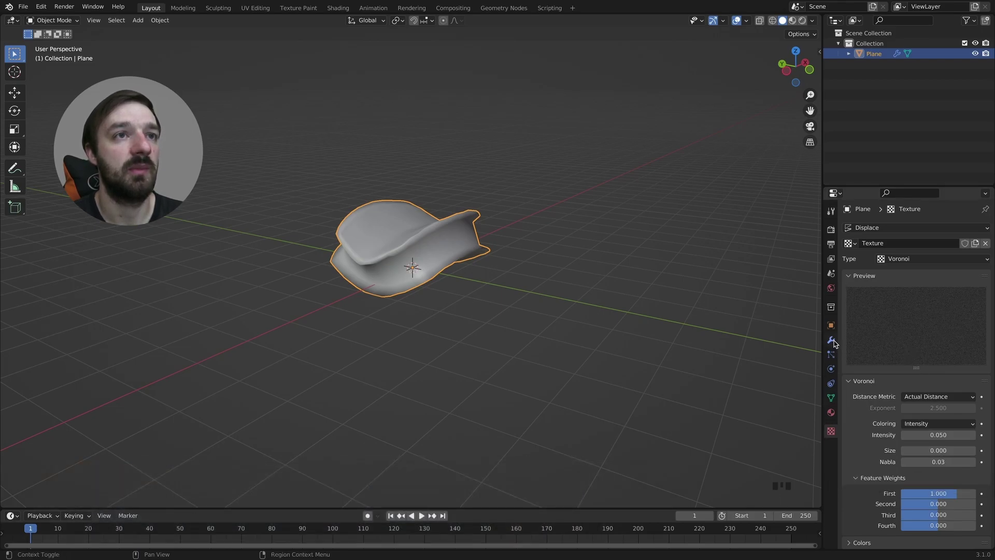
pyautogui.moveTo(839, 344); pyautogui.dragTo(374, 230)
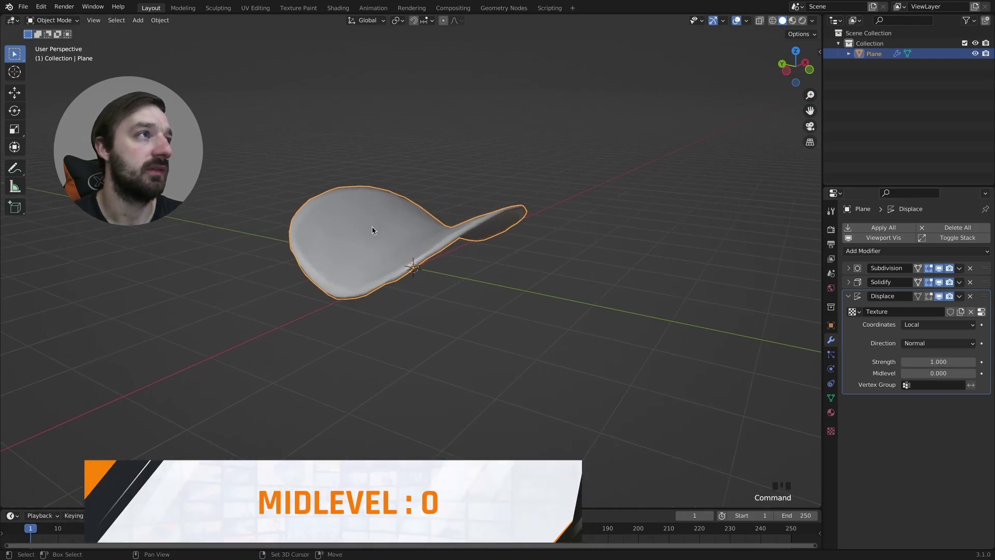
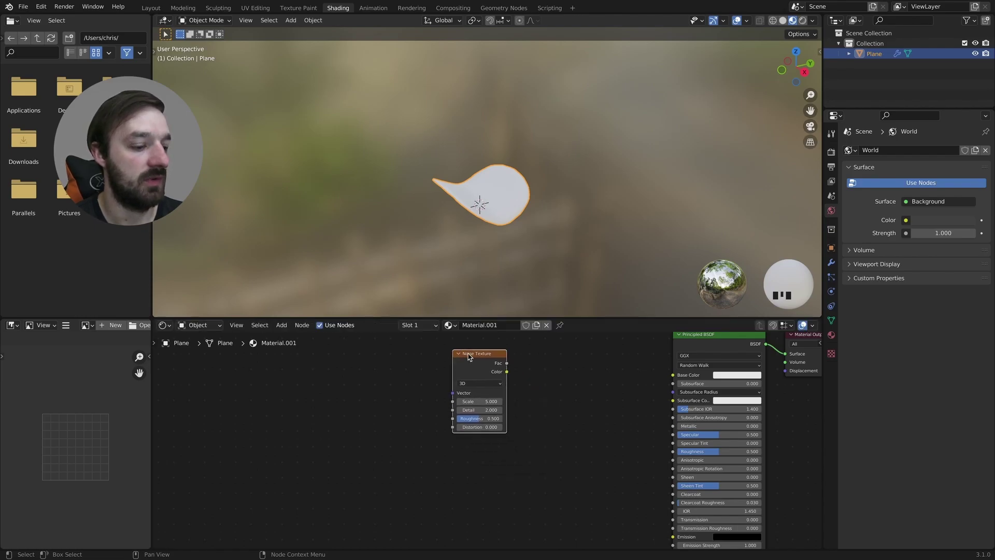
# Add a ColorRamp node and feed the Noise Texture's Fac into it.
pyautogui.press('shift+d')
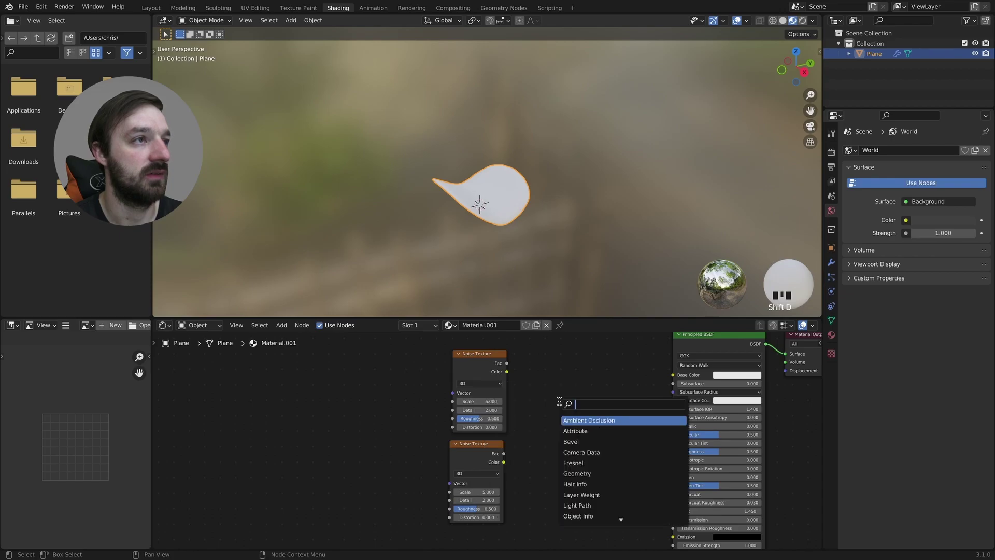
pyautogui.press('shift+a')
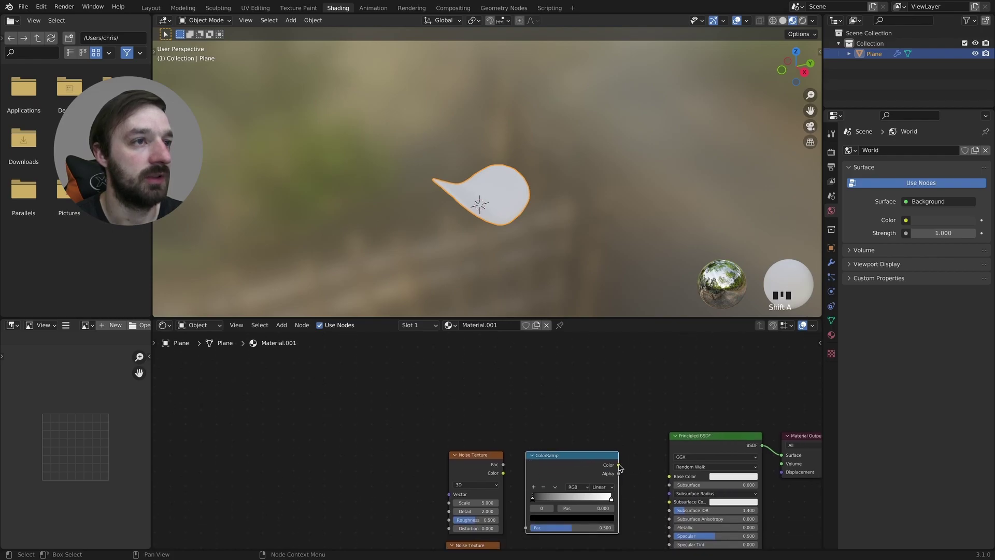
pyautogui.moveTo(670, 480); pyautogui.dragTo(529, 527)
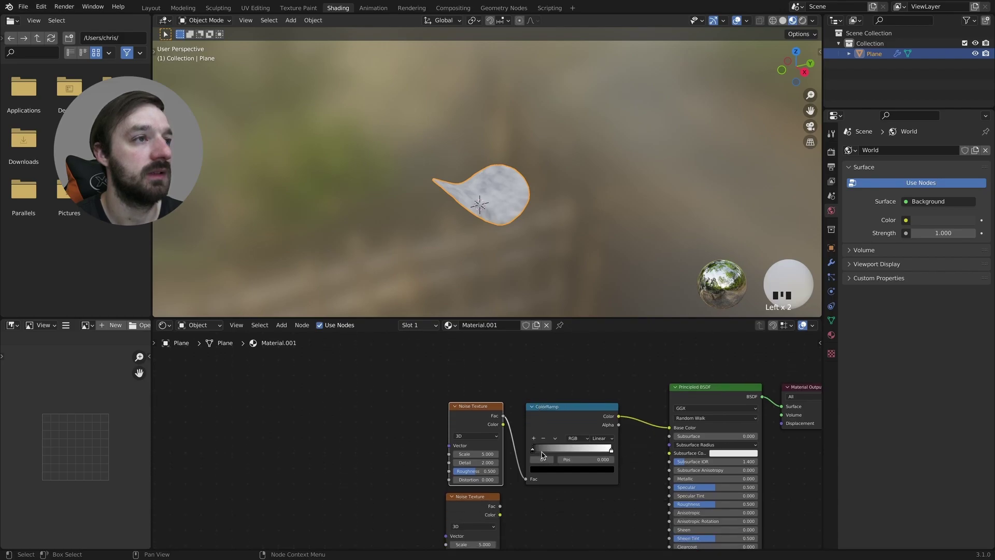
# Set the ColorRamp stops white to yellow, driving the material's Base Color.
pyautogui.moveTo(535, 455); pyautogui.dragTo(571, 437)
pyautogui.press('f')
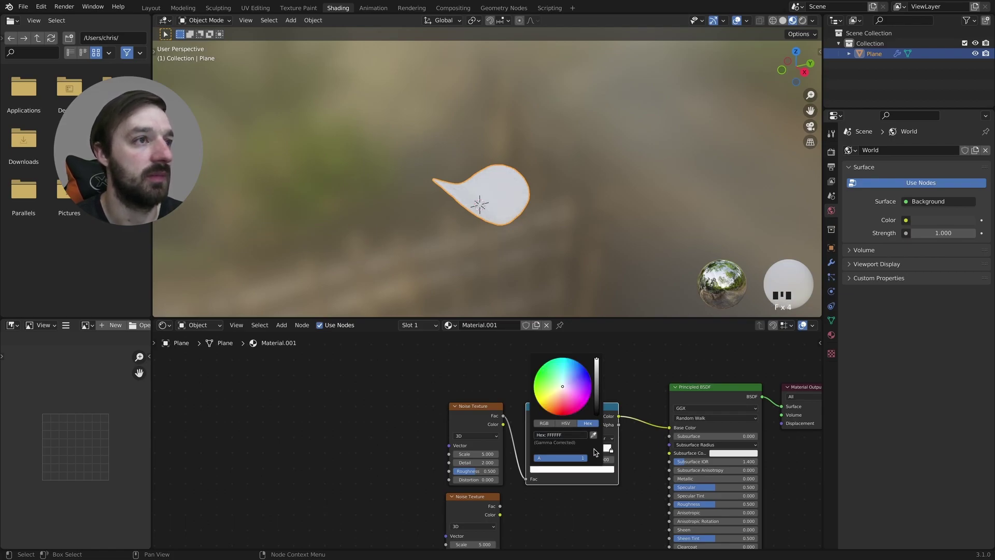
pyautogui.moveTo(616, 454); pyautogui.dragTo(573, 441)
pyautogui.press('KP_0')
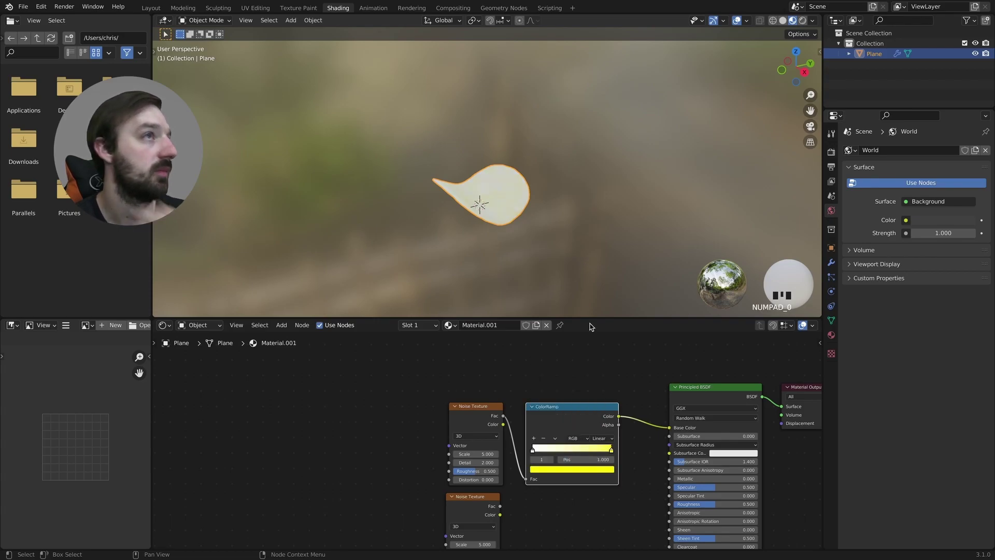